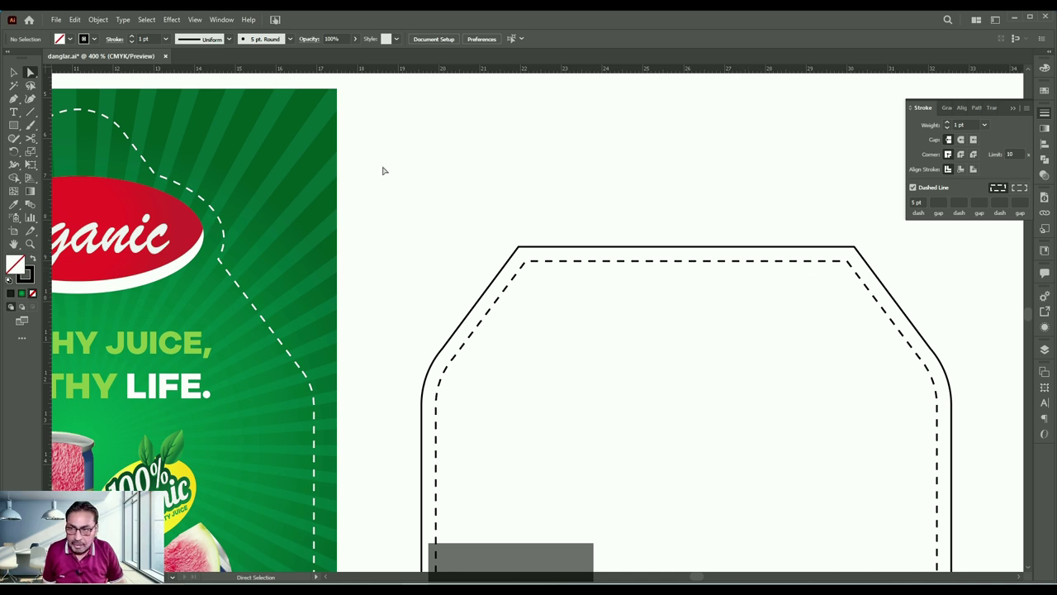
Select the inner dashed stitch path and drag one corner anchor outward to reshape it.
click(692, 258)
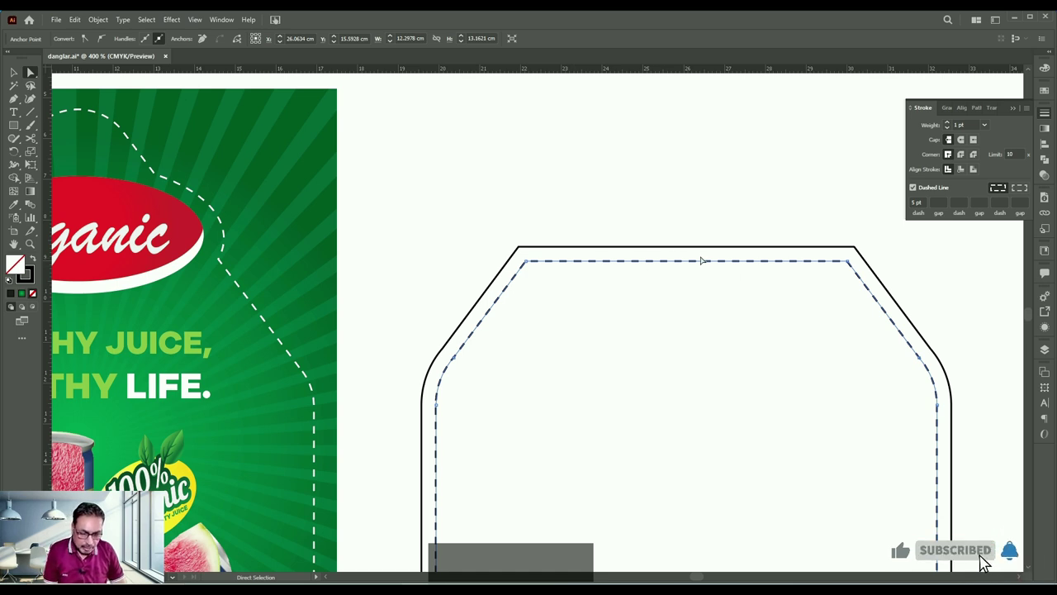
click(682, 209)
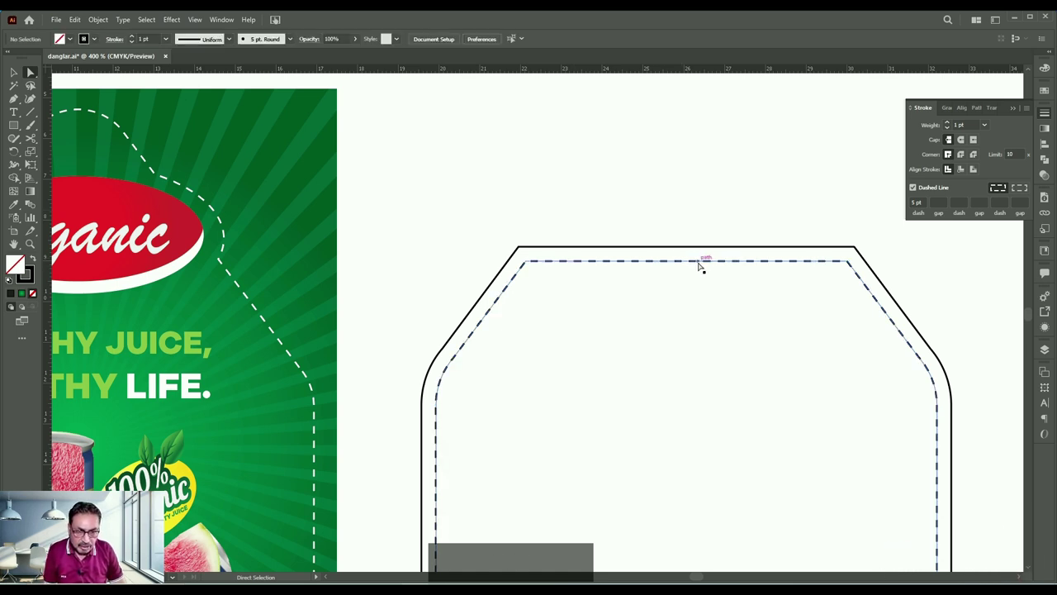
click(698, 259)
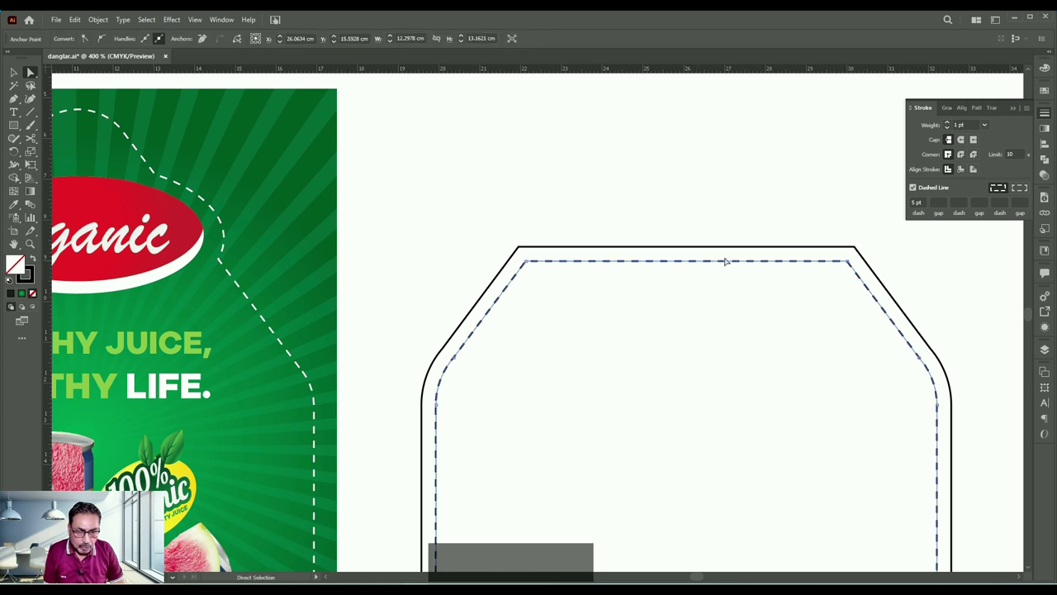
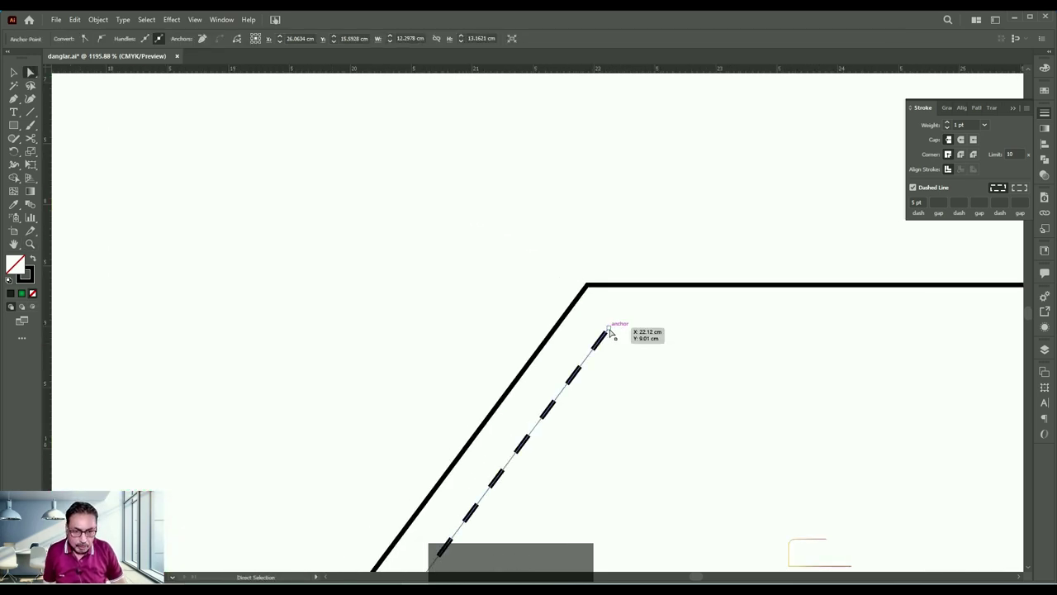
click(610, 326)
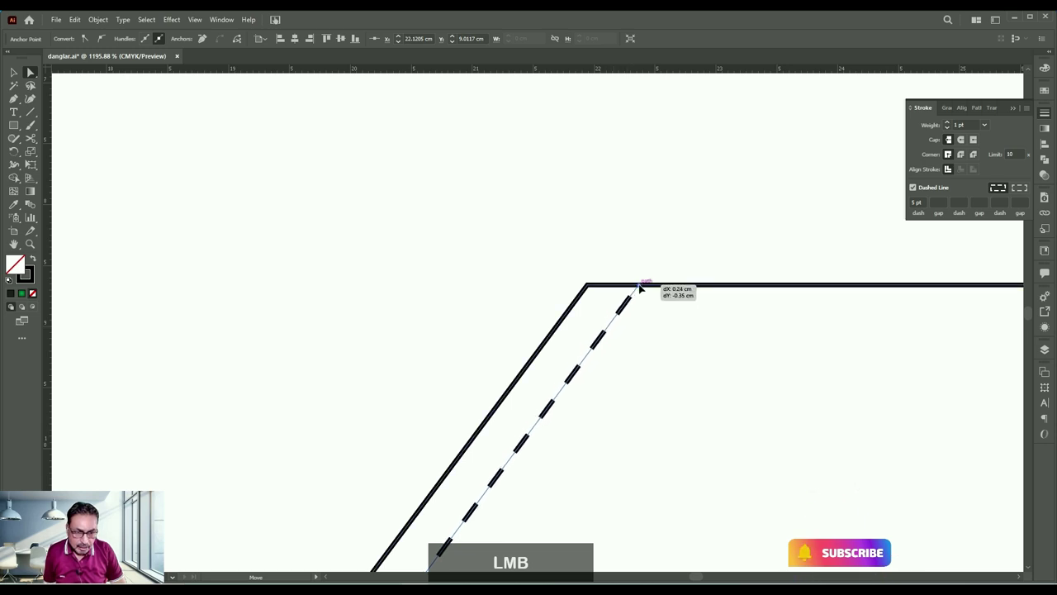
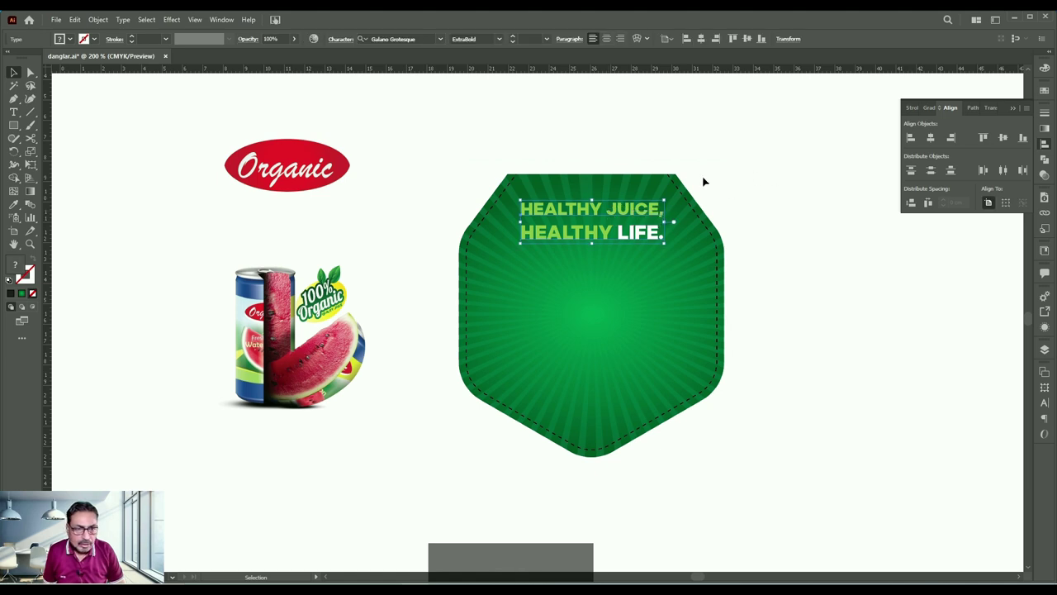
Align the slogan text with the green label shape and select the label group.
click(661, 182)
click(646, 185)
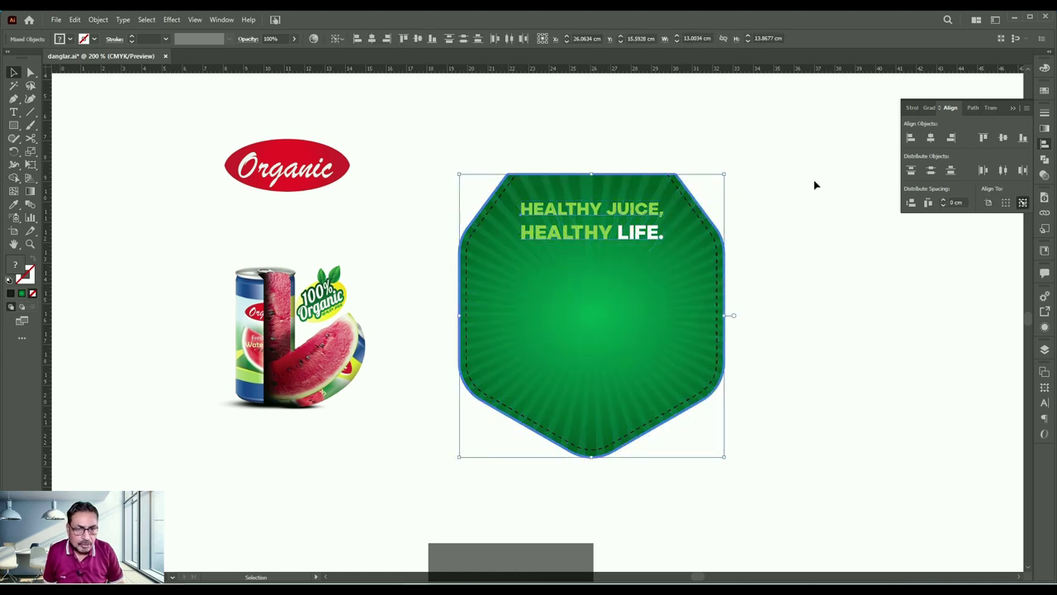
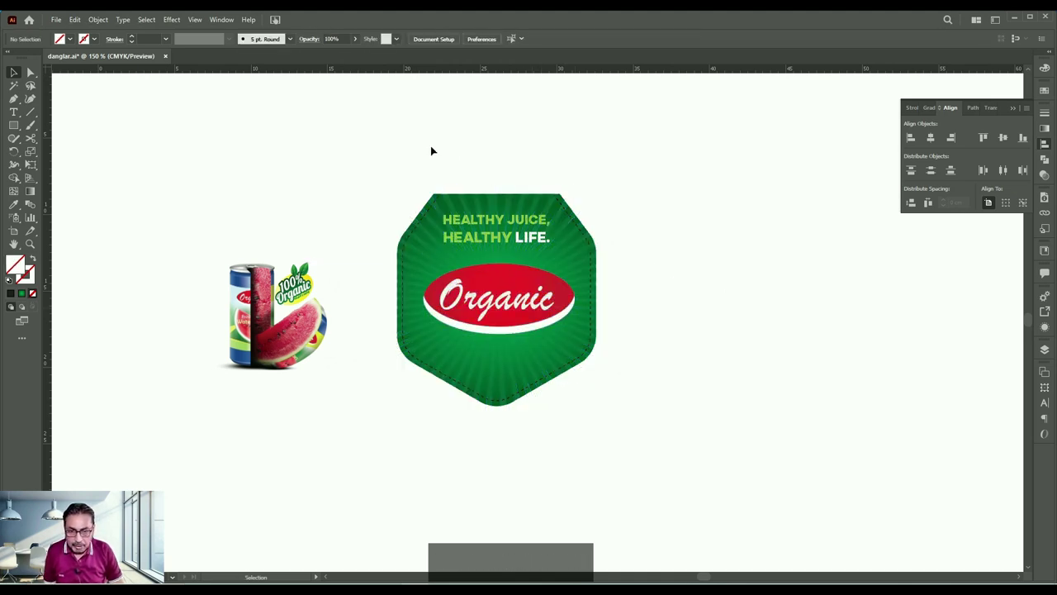
click(424, 154)
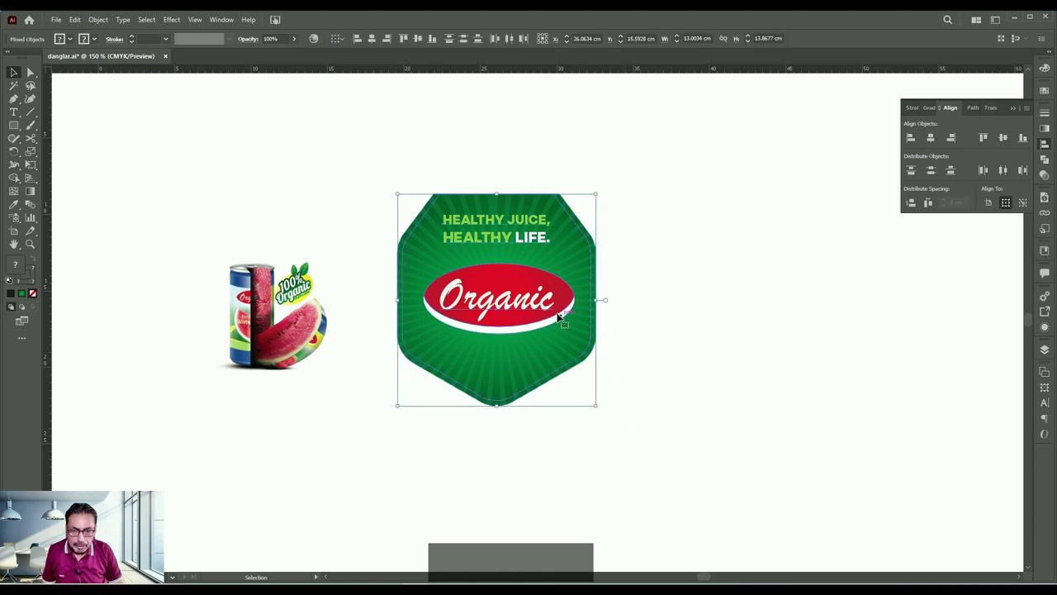
Move the red Organic logo to the label centre and select the whole label for duplication.
click(704, 309)
click(520, 316)
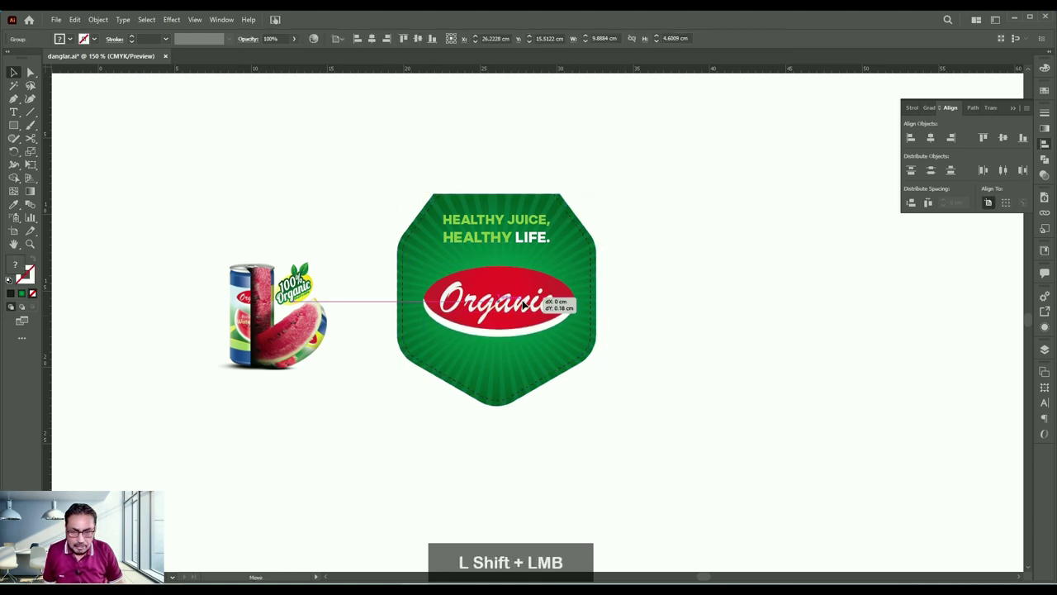
click(405, 168)
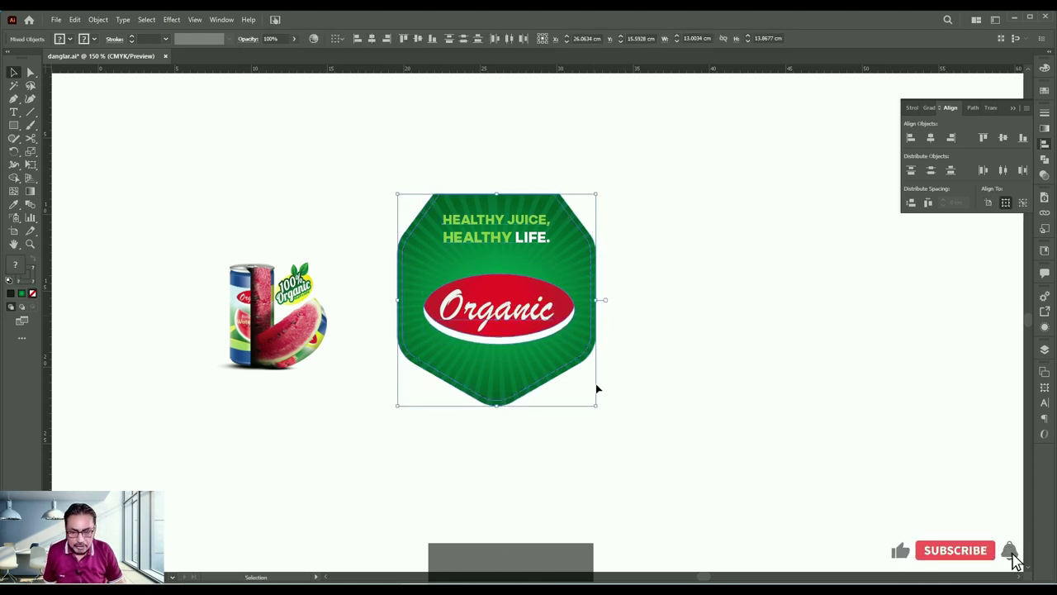
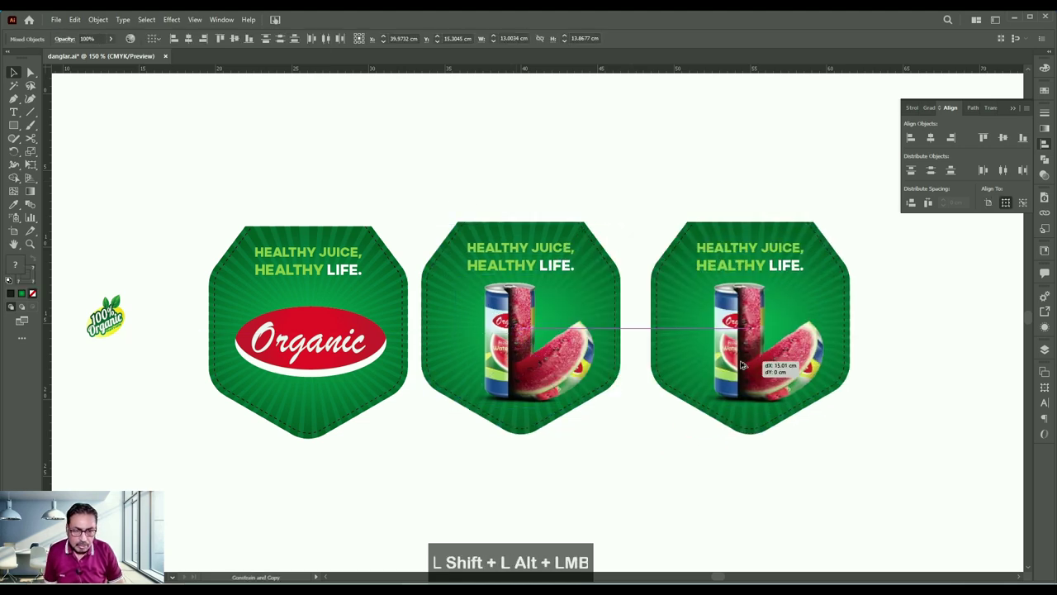
Duplicate the can-image label into a third copy and deselect the row.
key(v)
click(673, 152)
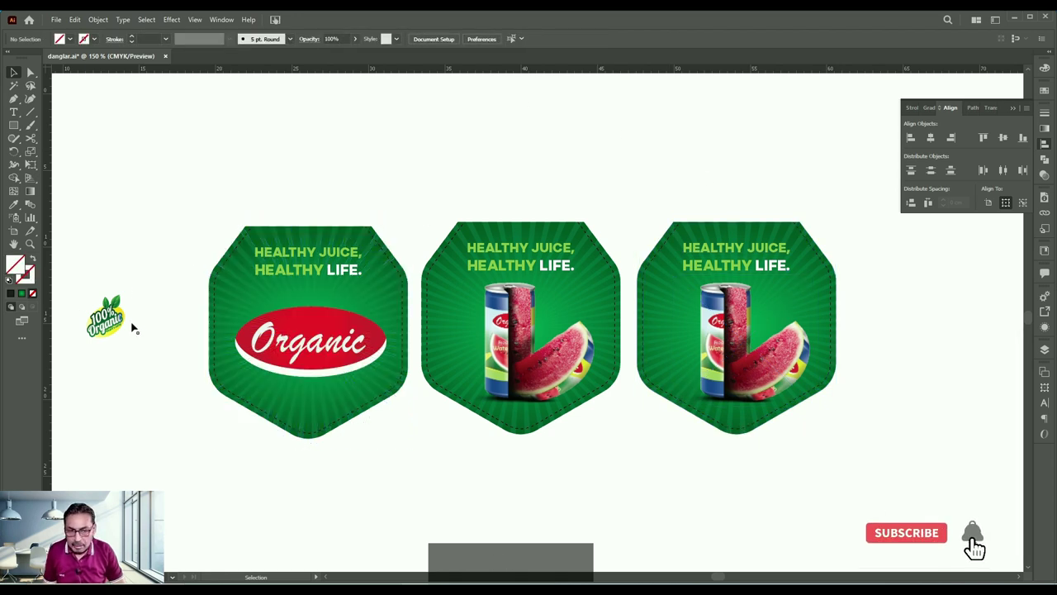
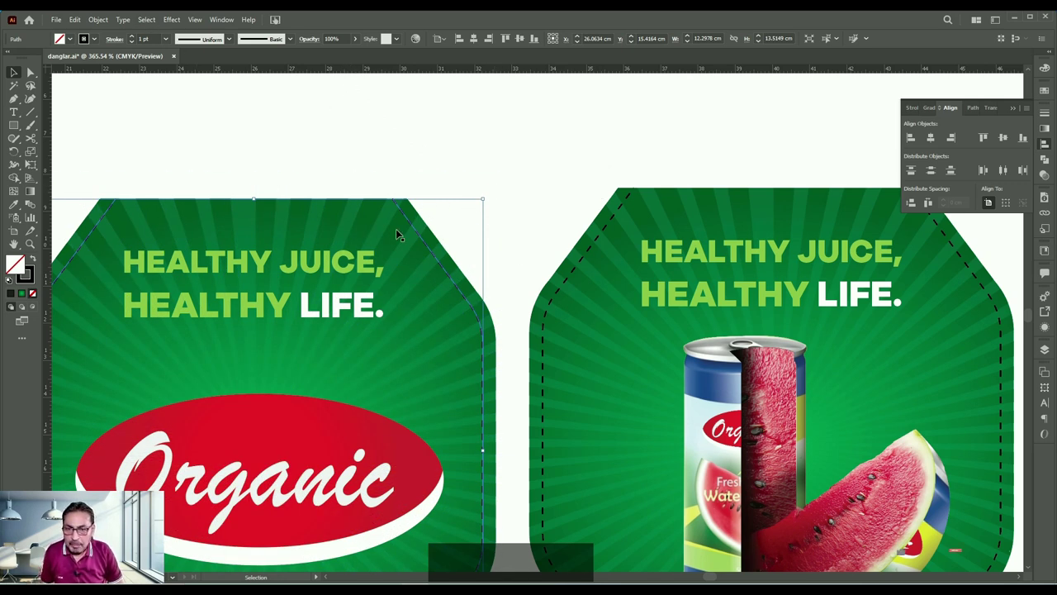
Select the first label's dashed stitch border and bring up the Select commands for Same Stroke Color.
click(401, 164)
click(409, 219)
click(465, 217)
click(439, 259)
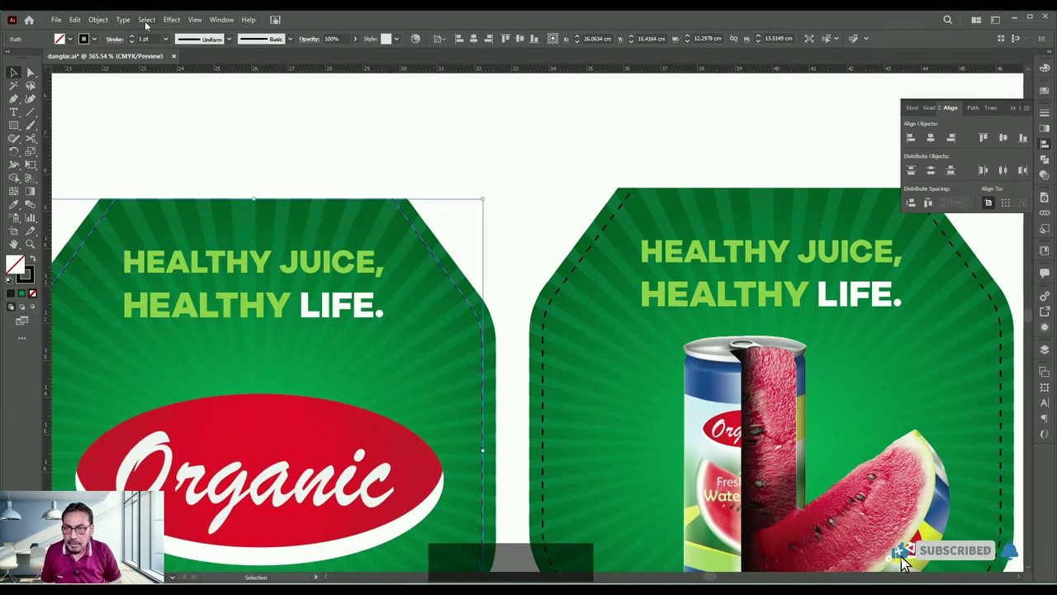
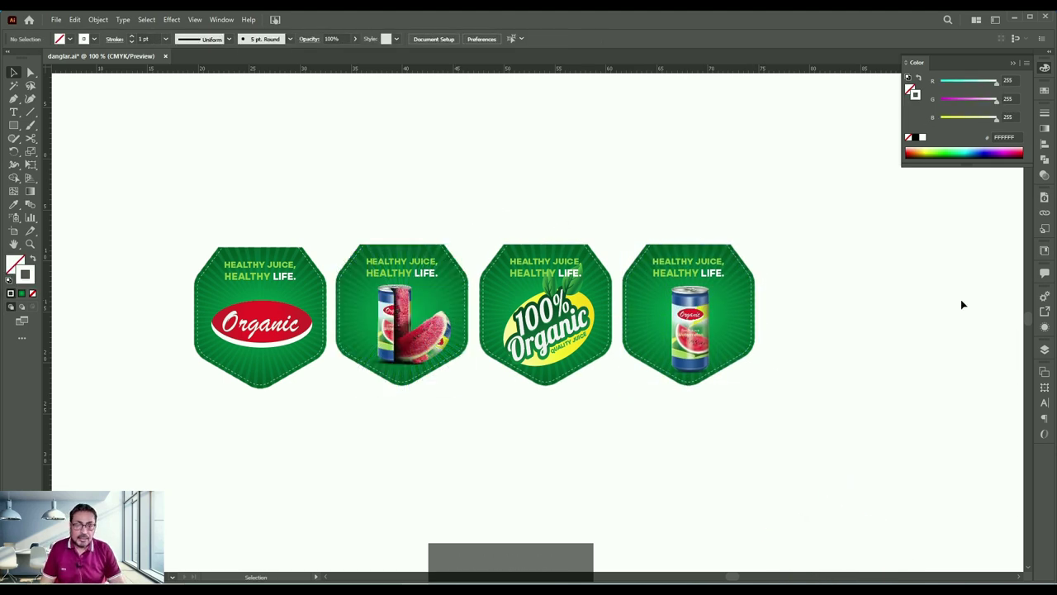
Move the last three labels into an even row and zoom in on it.
click(215, 225)
key(space)
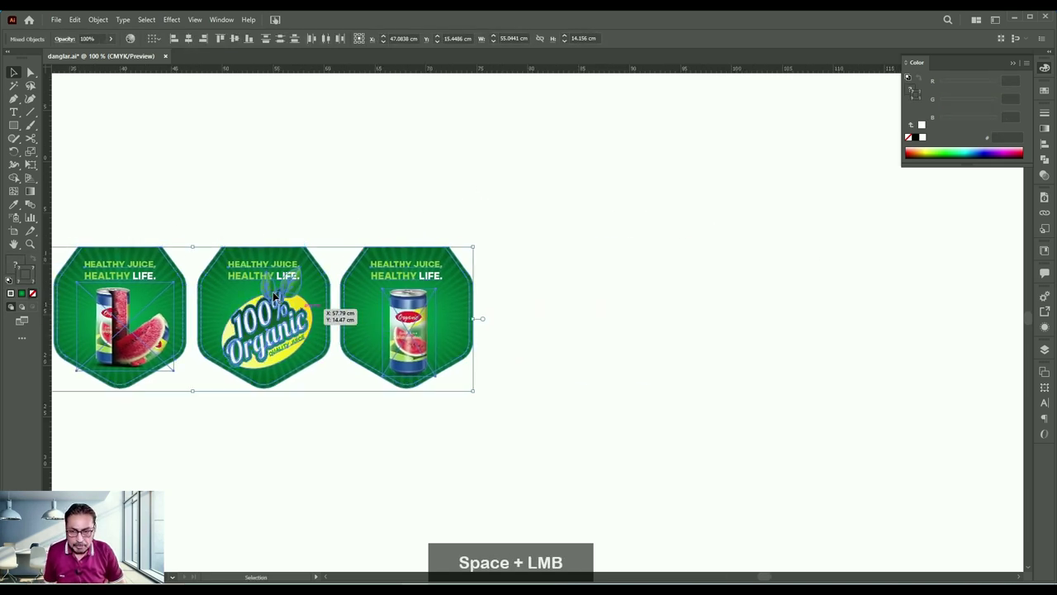
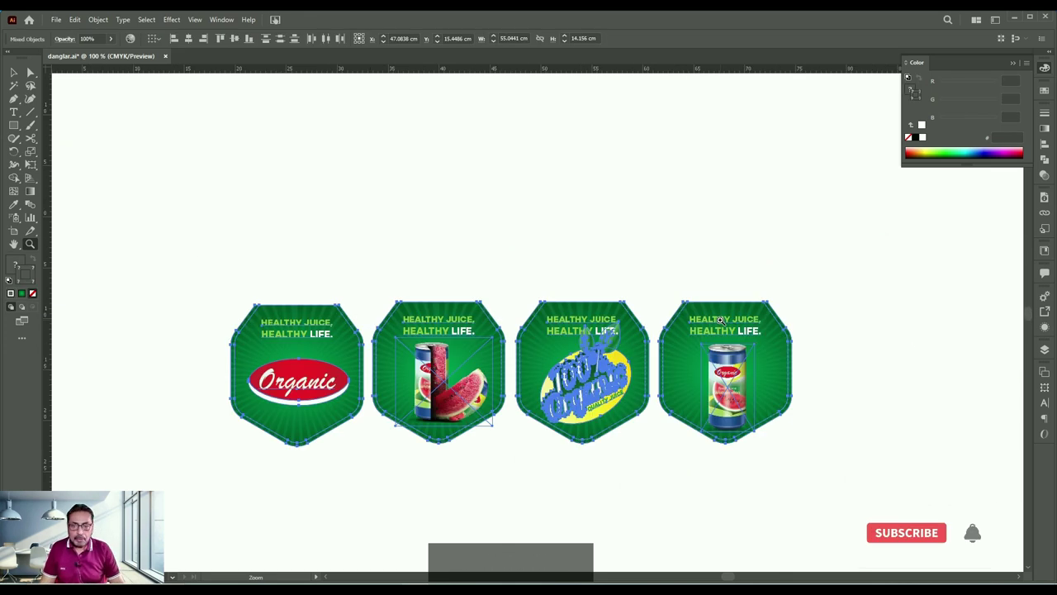
key(v)
click(644, 226)
Deselect the labels and pan along the row to begin the string line across their tops.
click(488, 251)
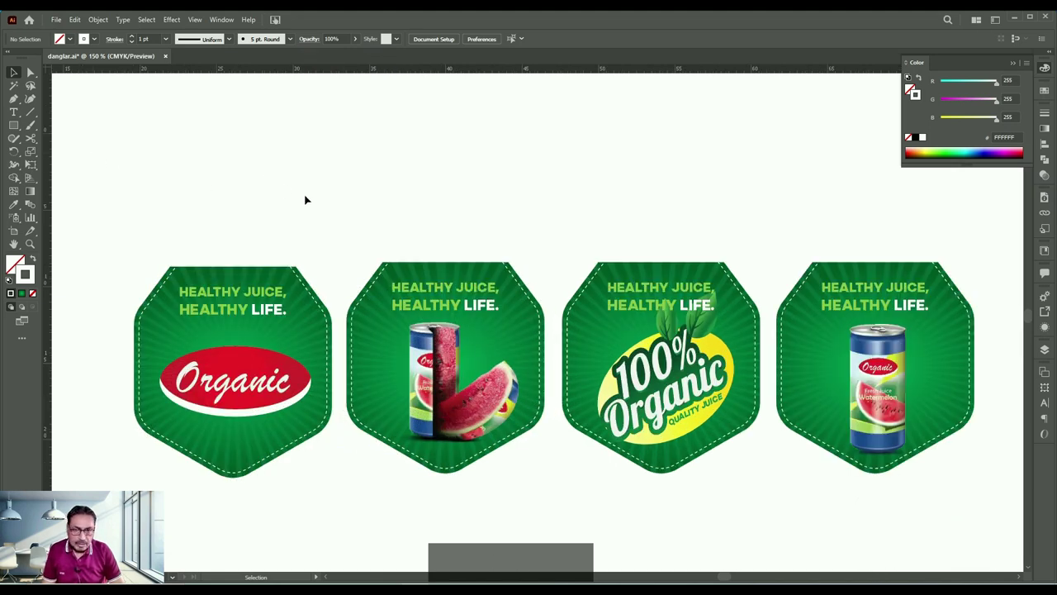
click(209, 186)
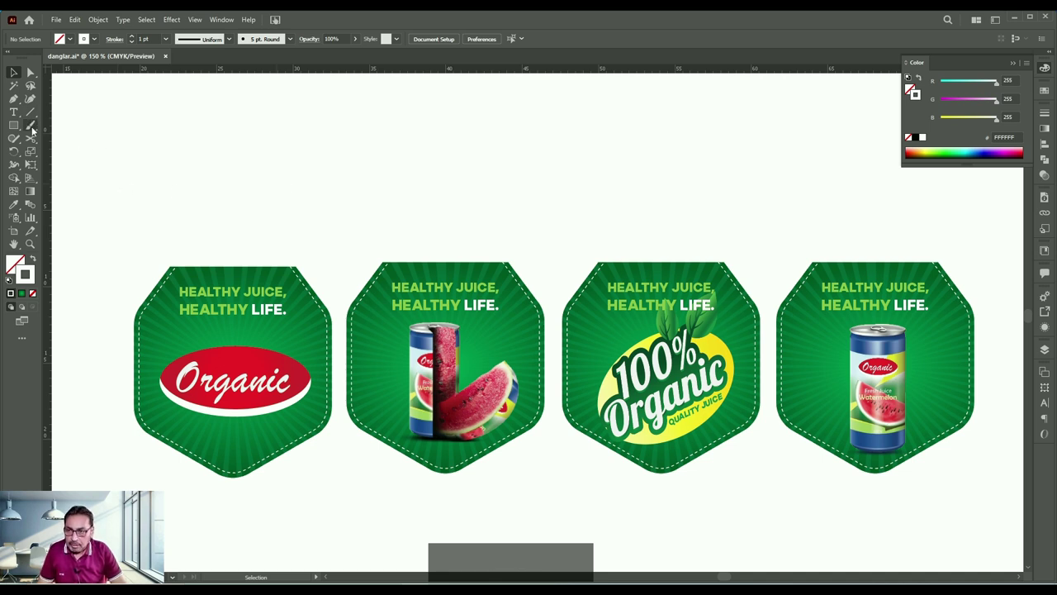
key(space)
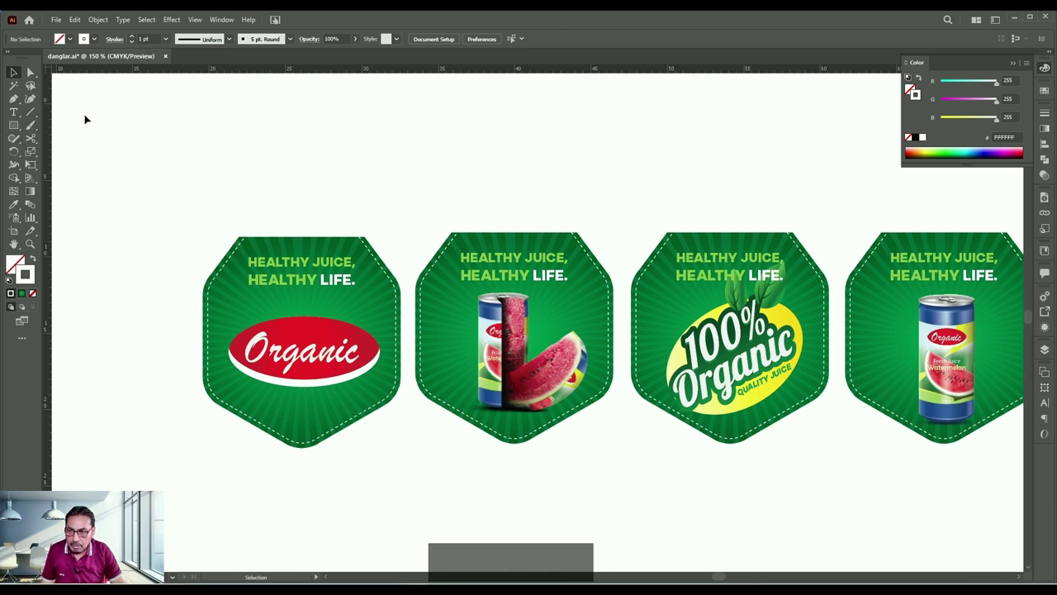
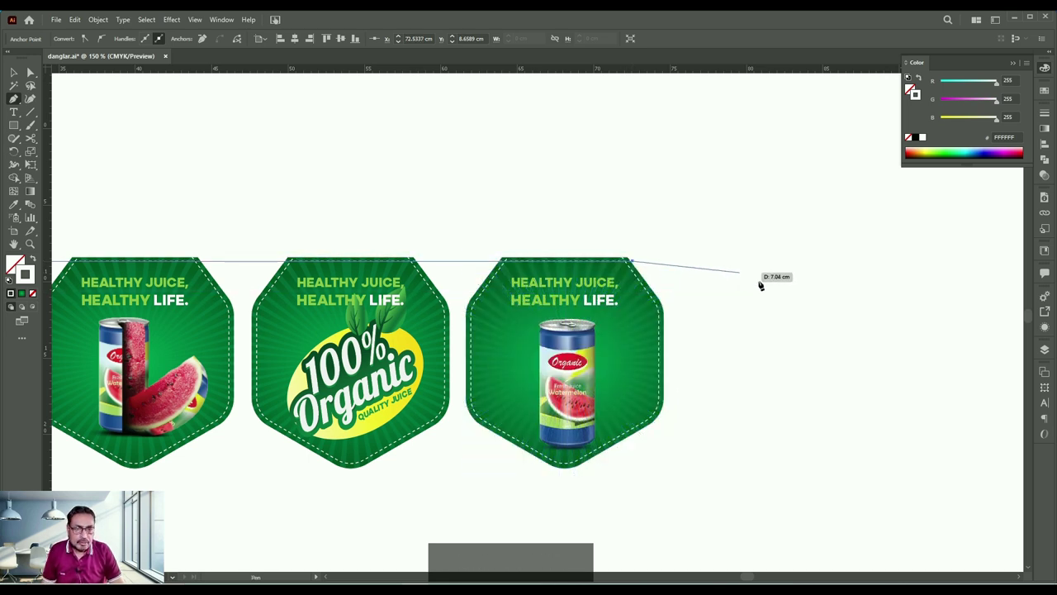
Finish the wavy string path with a curved point past the labels and select it.
click(813, 315)
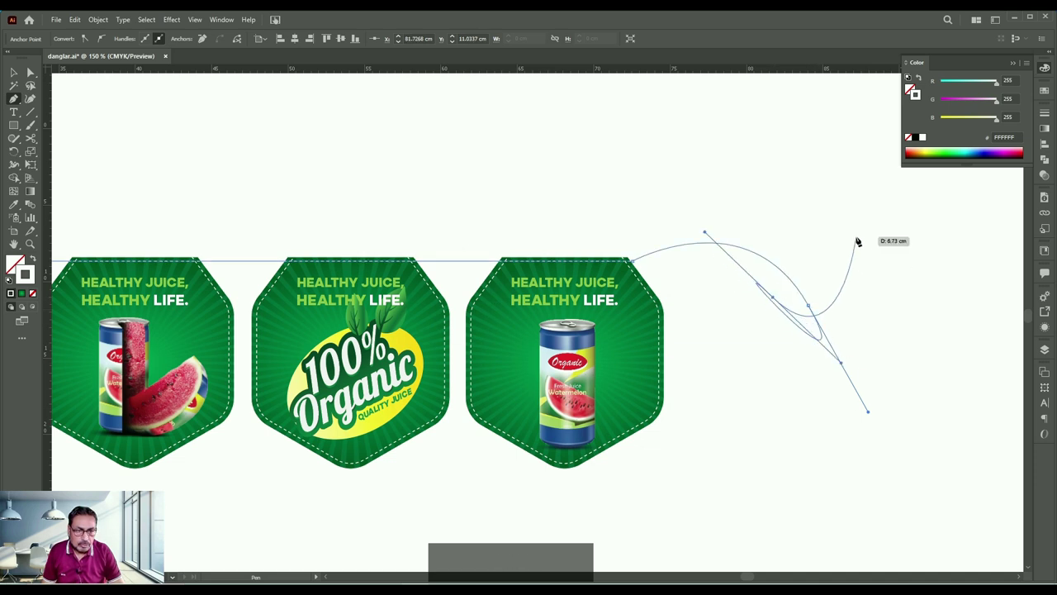
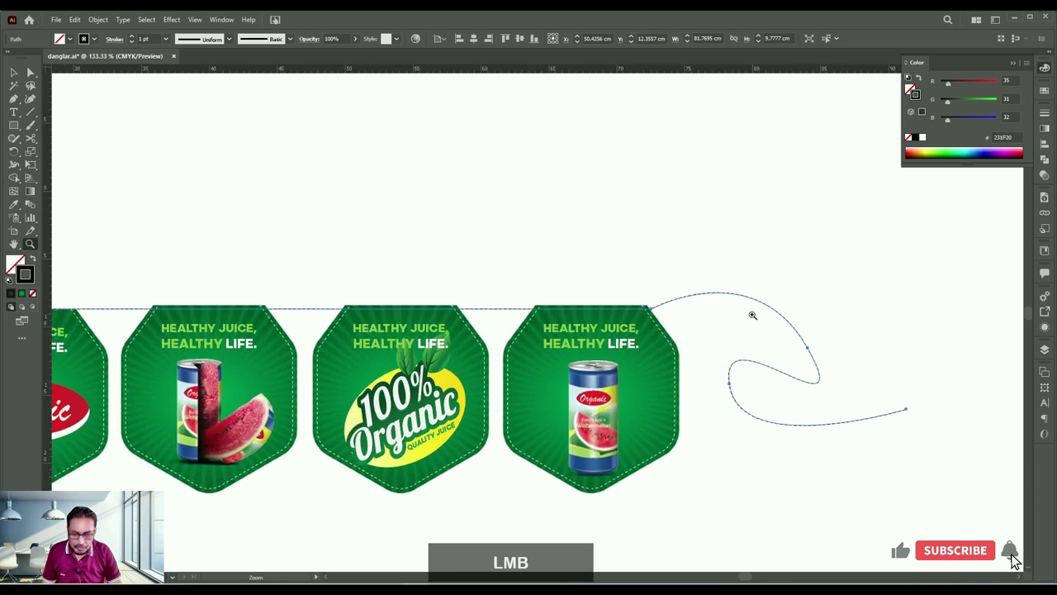
key(v)
click(751, 218)
Give the string a dark solid stroke and send it behind the labels.
click(725, 246)
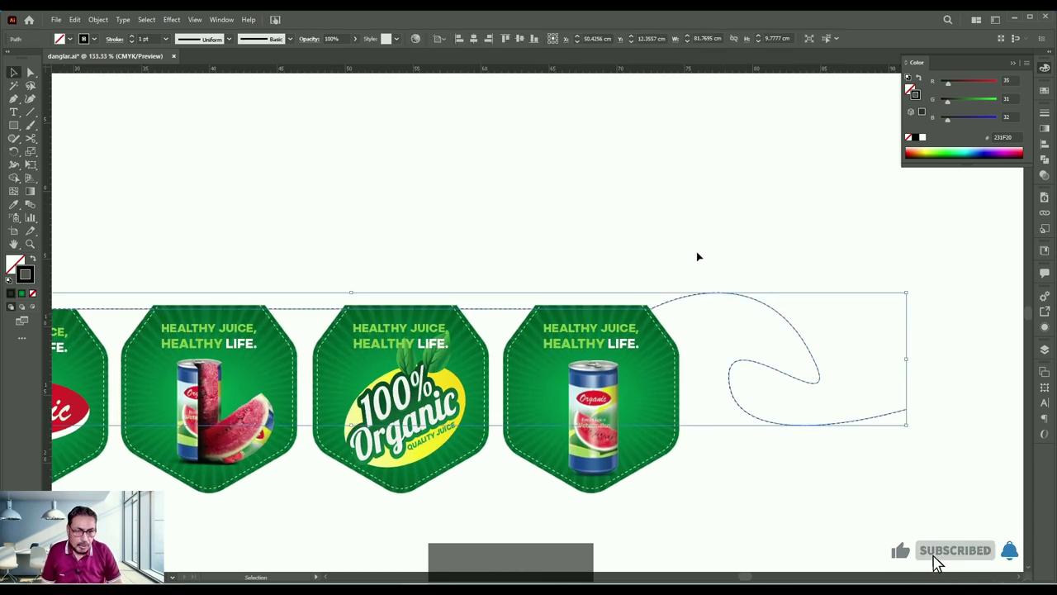
click(756, 236)
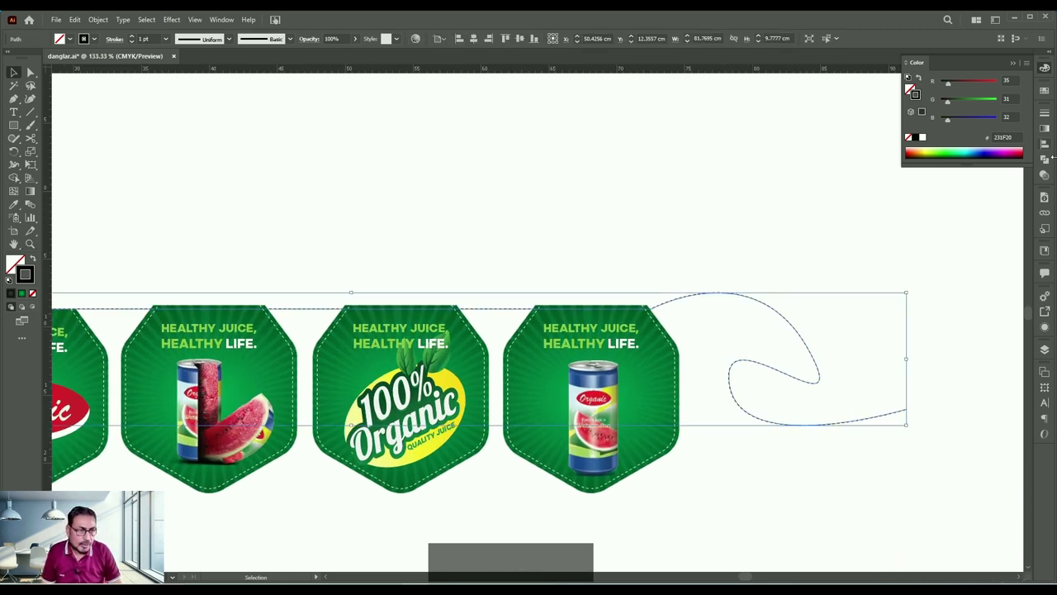
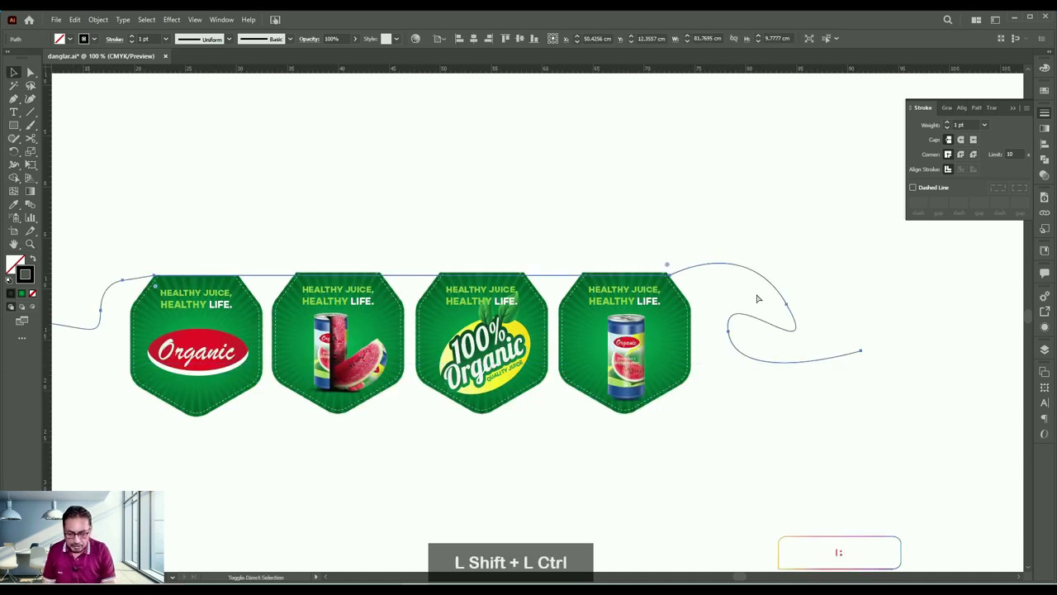
key(ctrl+shift+[)
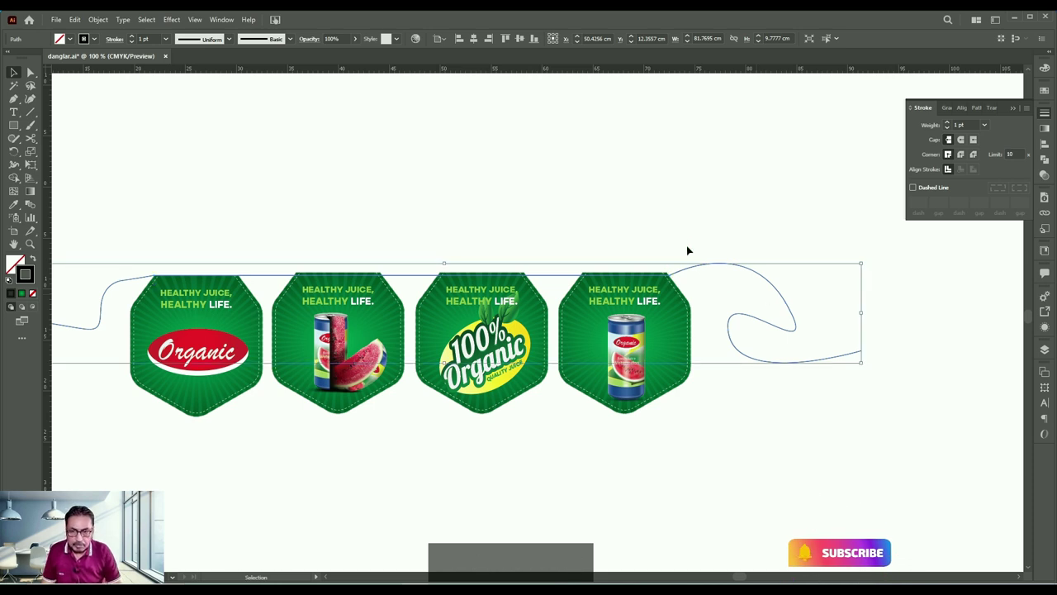